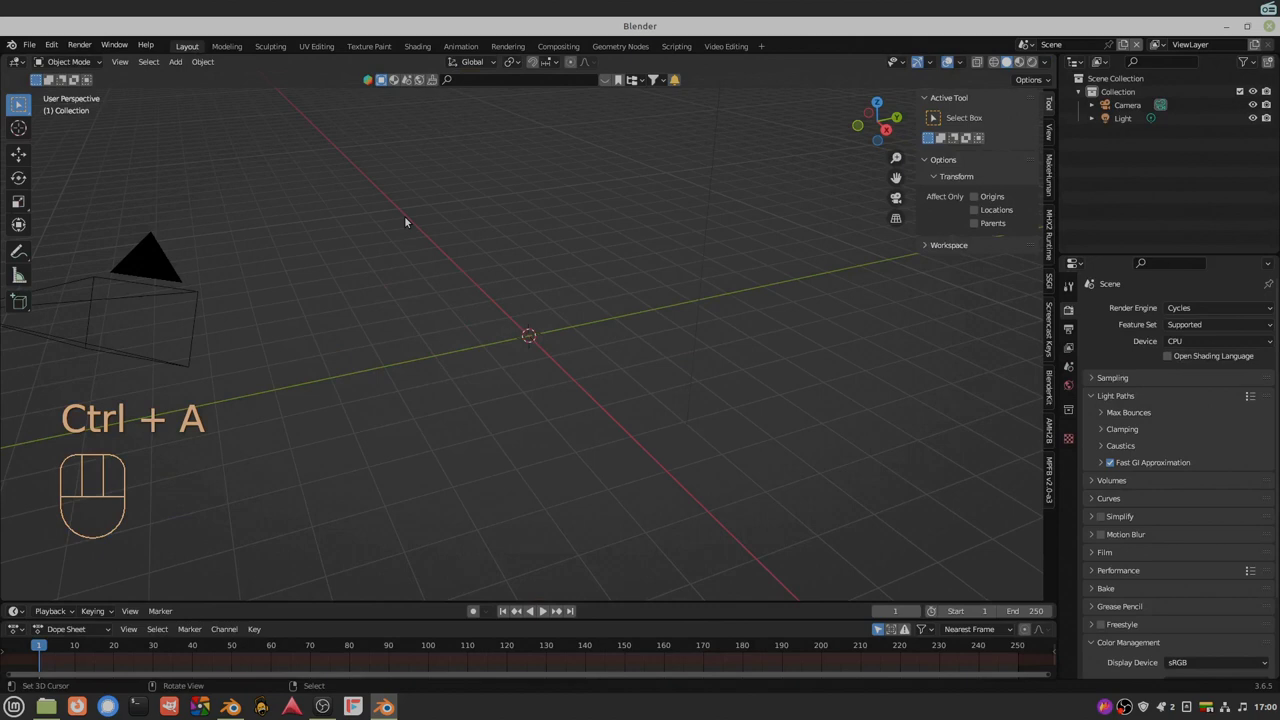
Add a Suzanne monkey mesh and switch the viewport to the camera's perspective
{"action": "key", "text": "shift+a"}
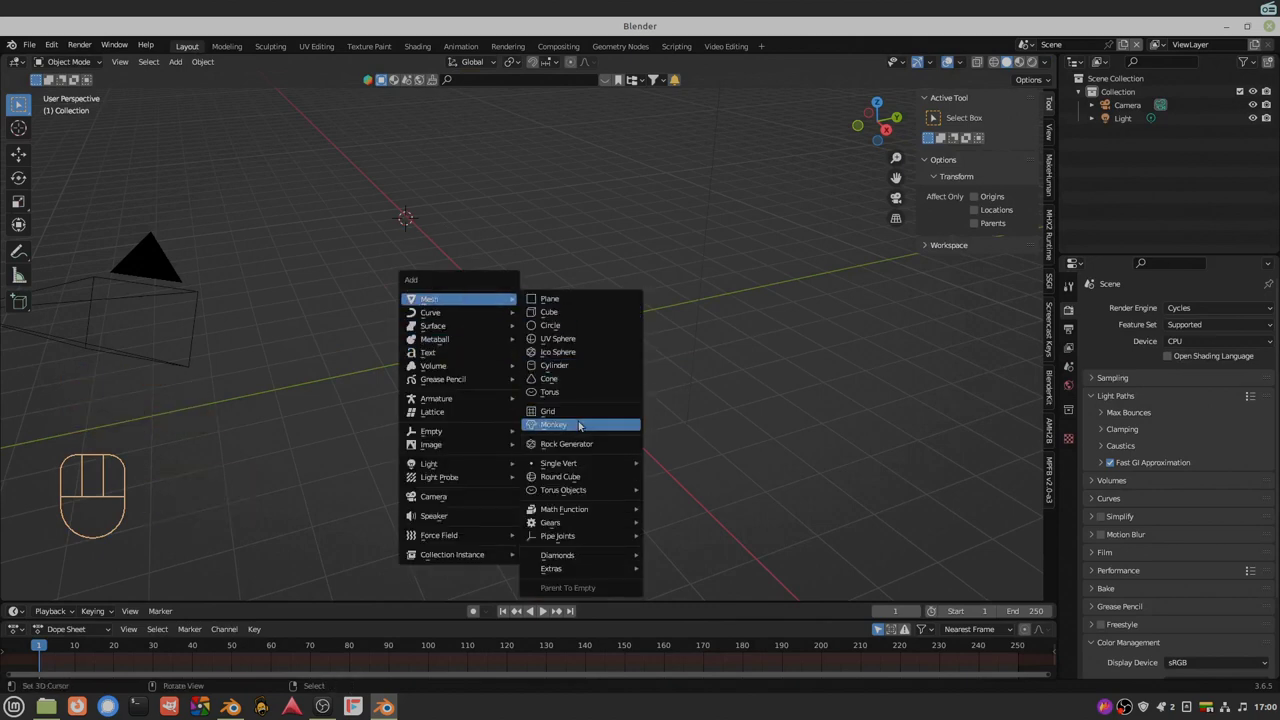
{"action": "key", "text": "KP_0"}
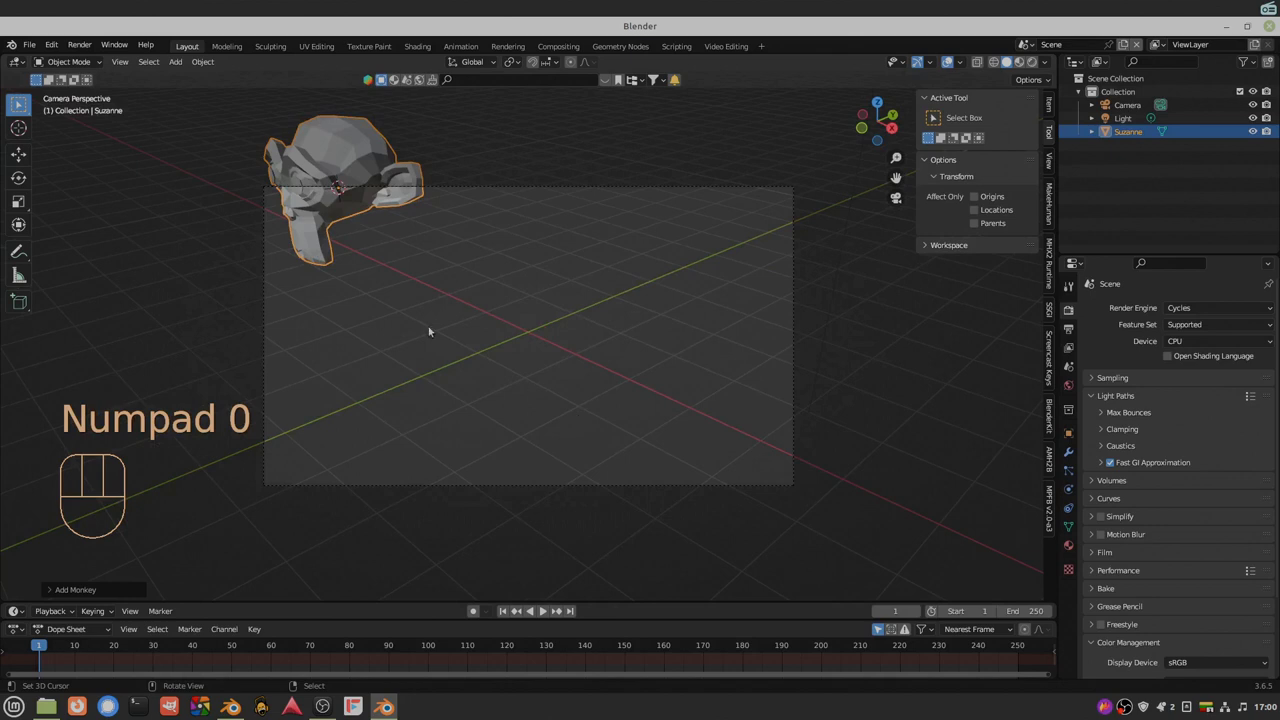